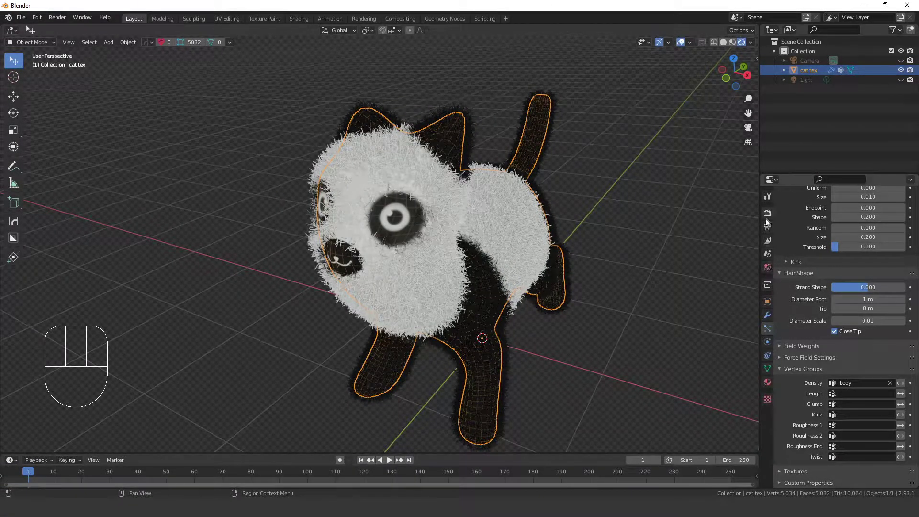
# Delete the existing hair particle system and check the cat's image-textured material
pyautogui.click(767, 216)
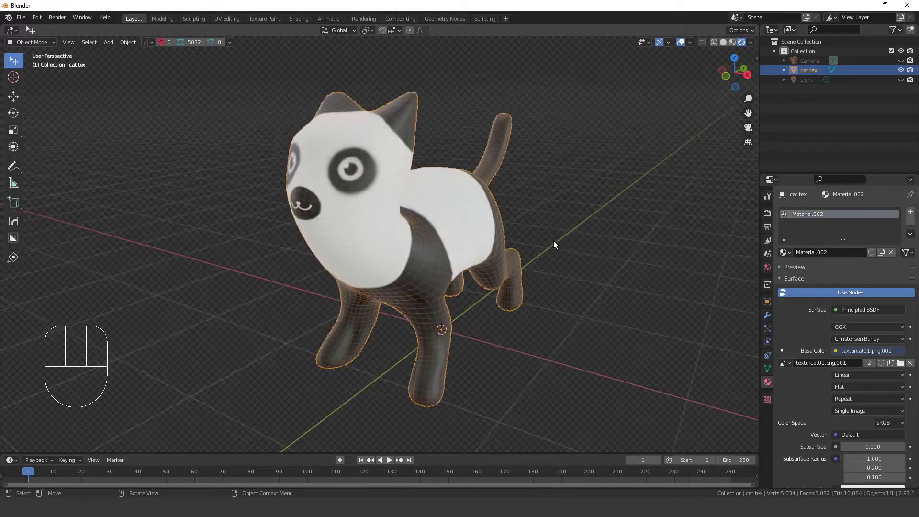
pyautogui.click(554, 243)
pyautogui.click(474, 223)
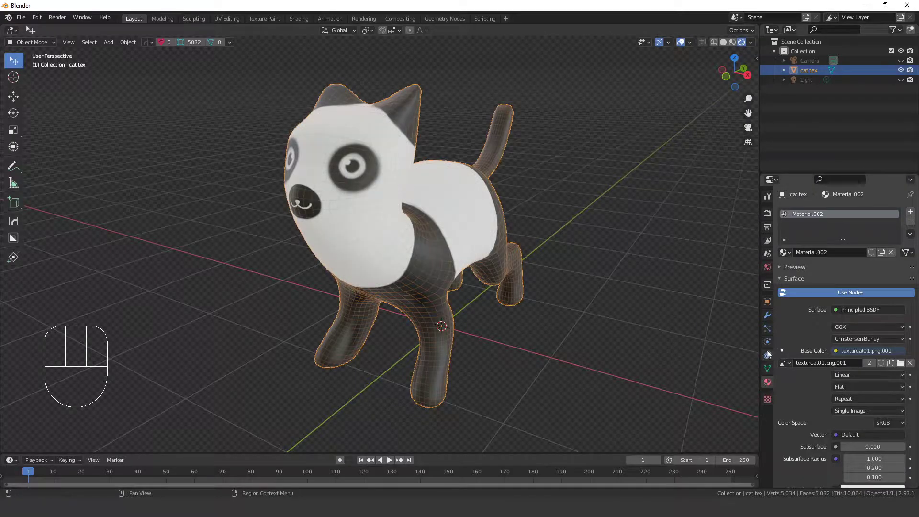
# Add a new particle system set to Hair type covering the cat in strands
pyautogui.click(773, 335)
pyautogui.click(915, 213)
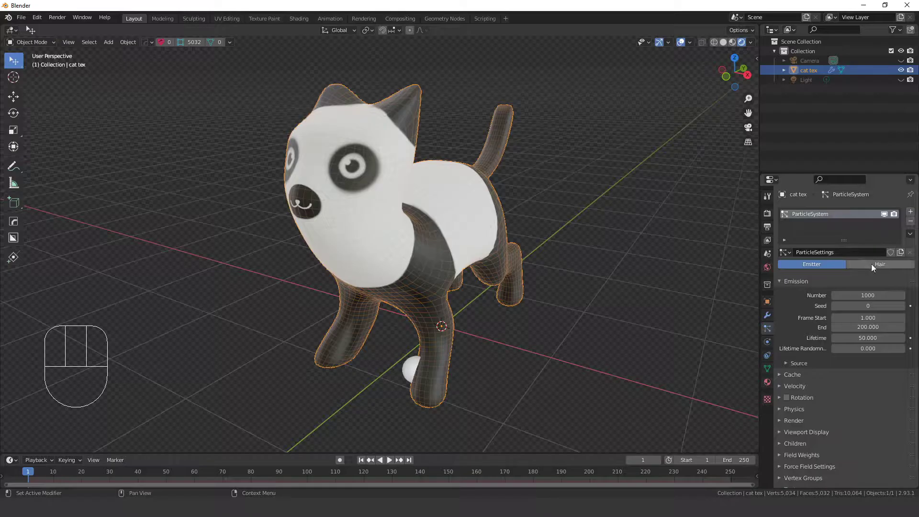
pyautogui.press('KP_0')
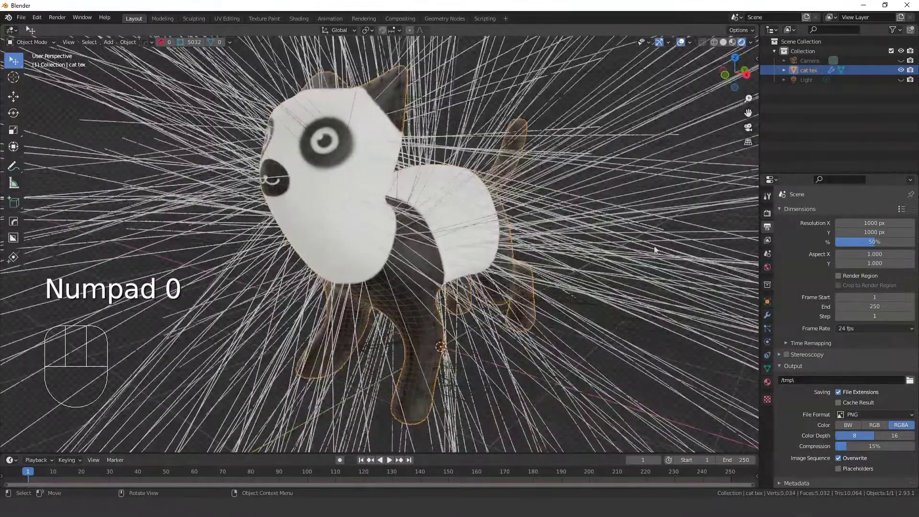
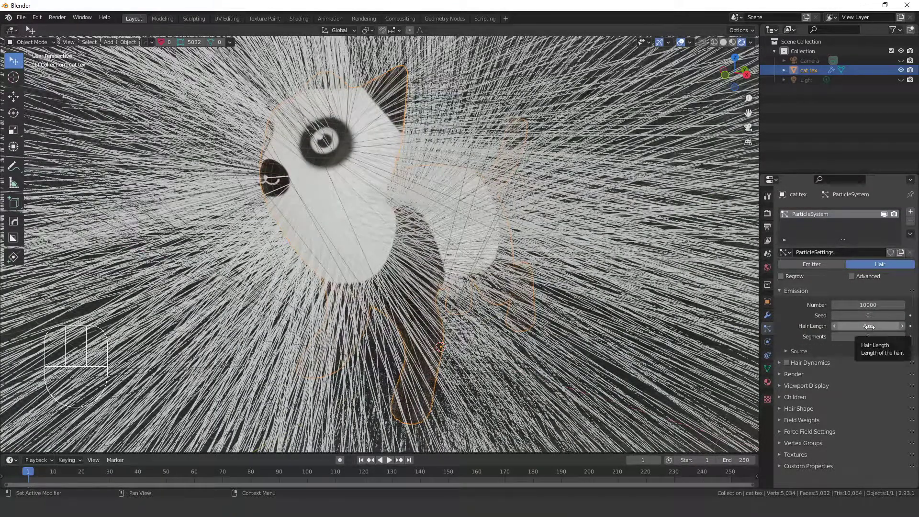
# Set the hair length to 0.04 m and render a test frame to check the coat
pyautogui.moveTo(866, 323); pyautogui.dragTo(552, 195)
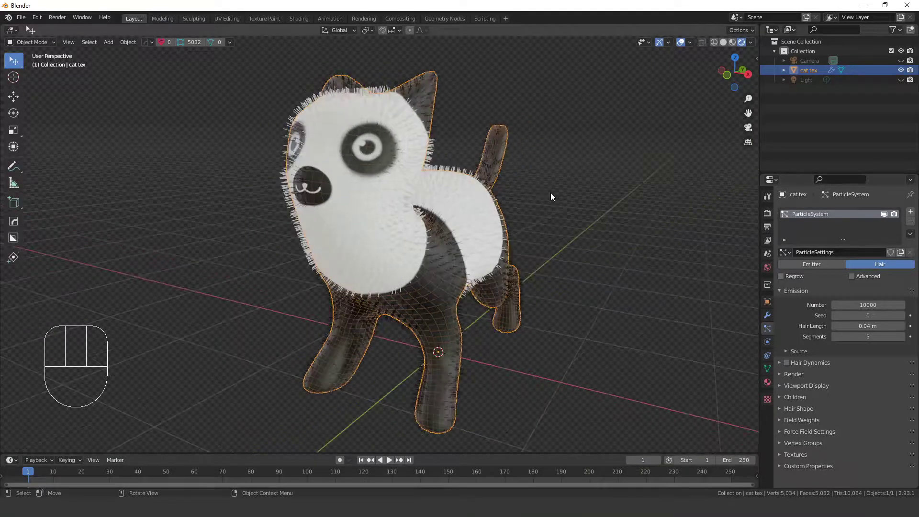
pyautogui.press('F12')
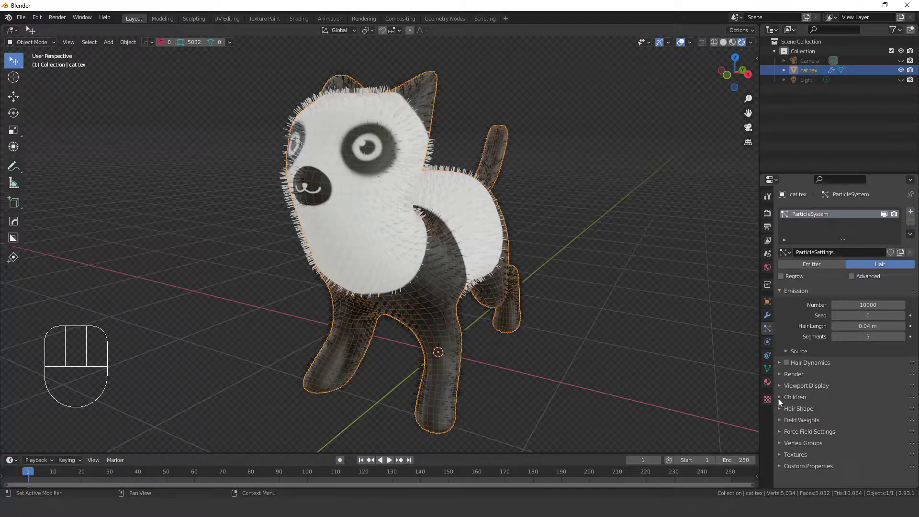
# Enable Interpolated children in the Children panel for denser fur
pyautogui.click(785, 403)
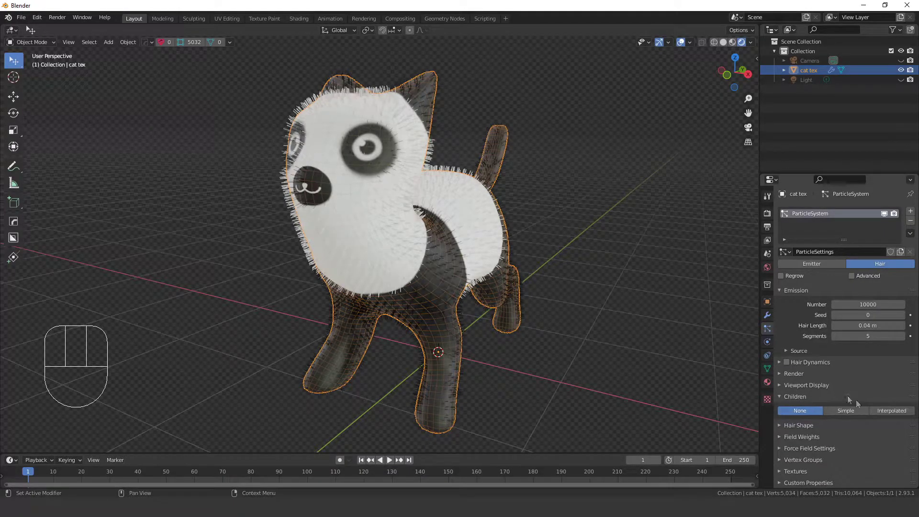
pyautogui.click(898, 415)
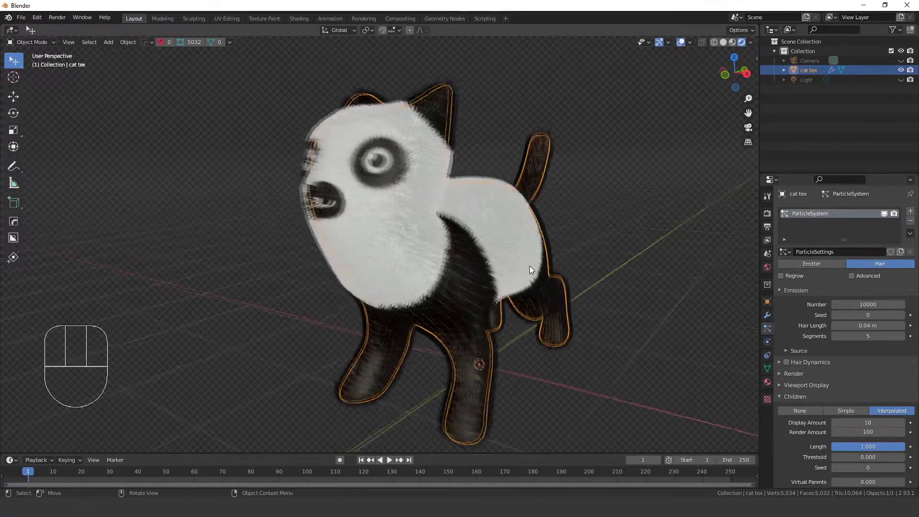
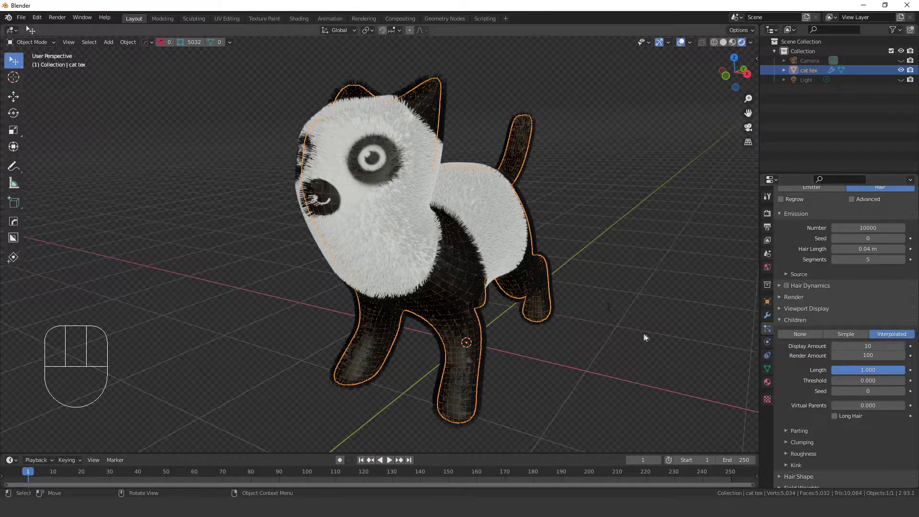
pyautogui.press('F12')
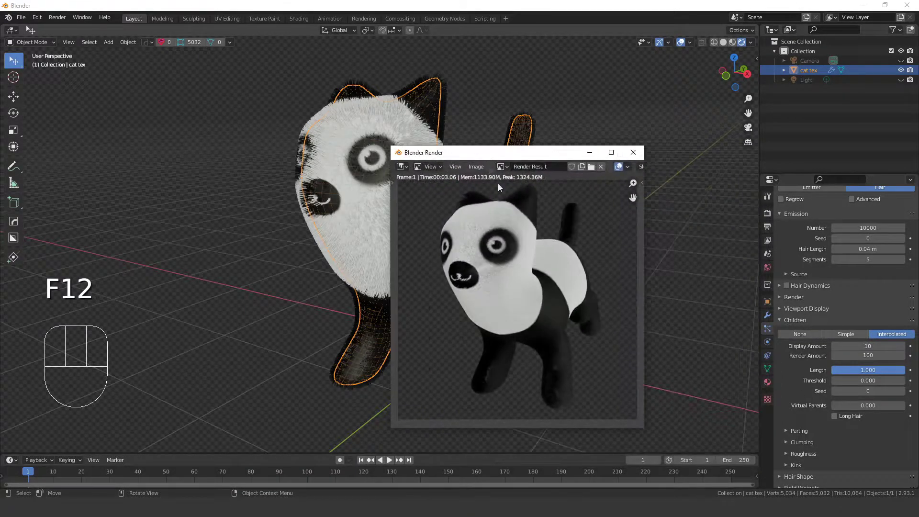
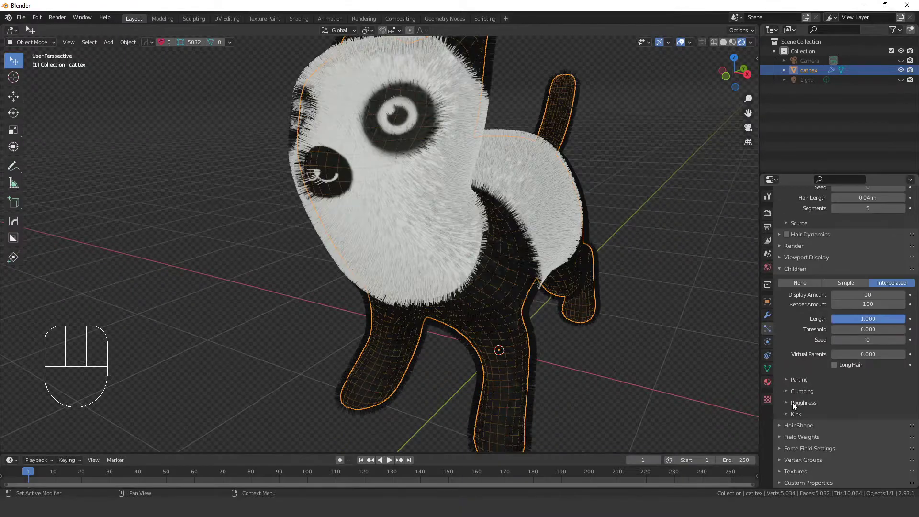
# Set child hair roughness Uniform and Size to 0.1 for a shaggy, frizzy coat
pyautogui.click(795, 407)
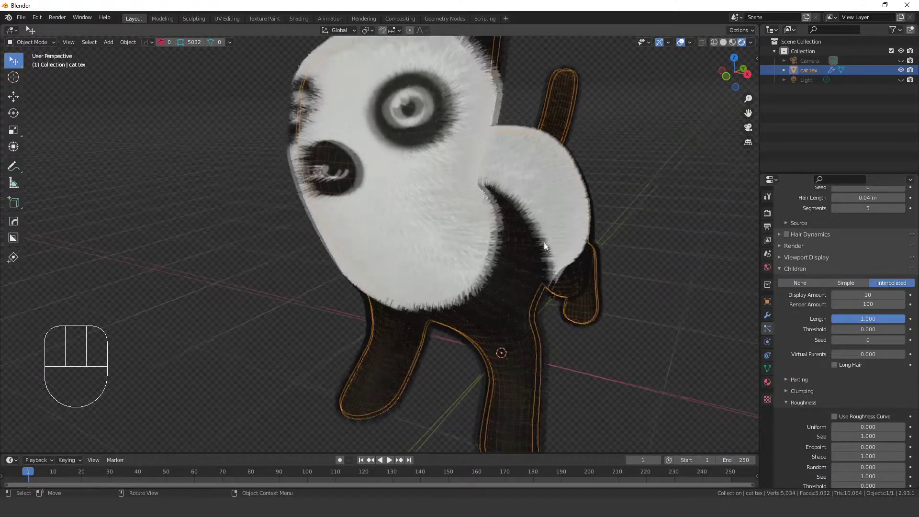
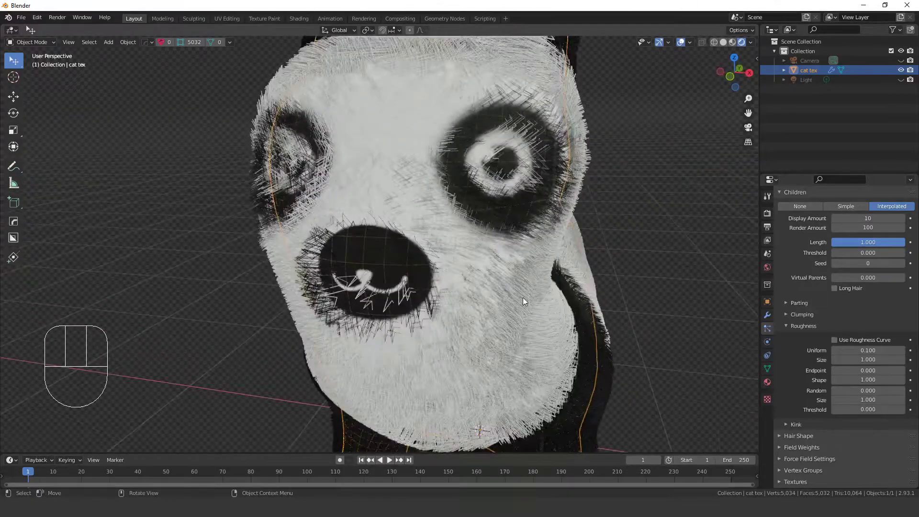
pyautogui.moveTo(542, 303); pyautogui.dragTo(490, 260)
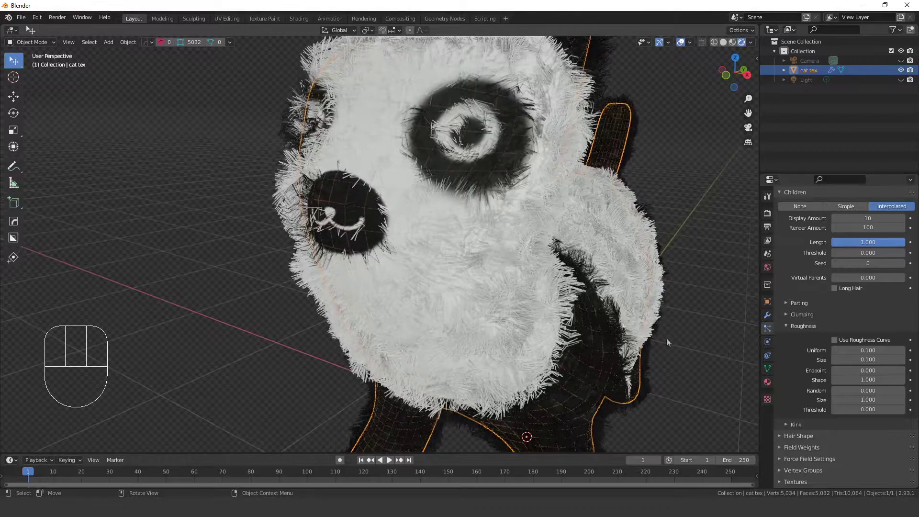
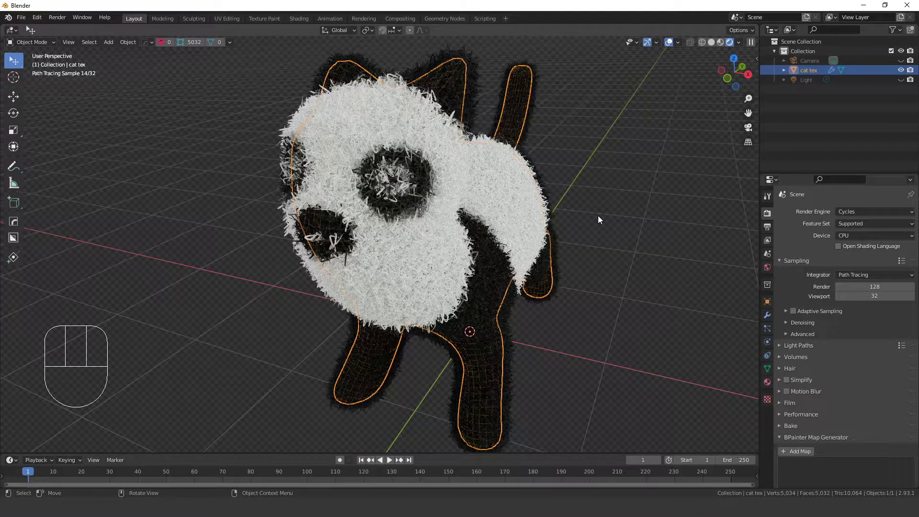
# Lower render samples to 64 and switch the render engine to Eevee
pyautogui.press('F12')
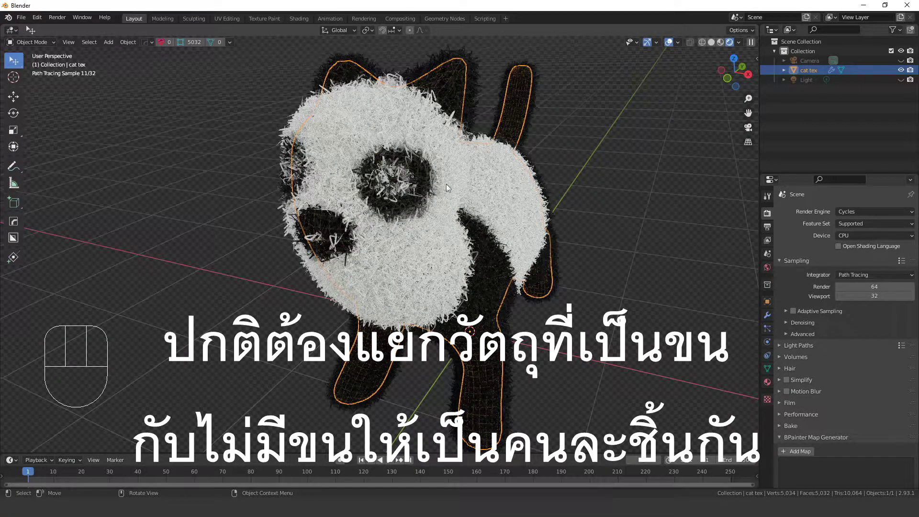
pyautogui.click(857, 224)
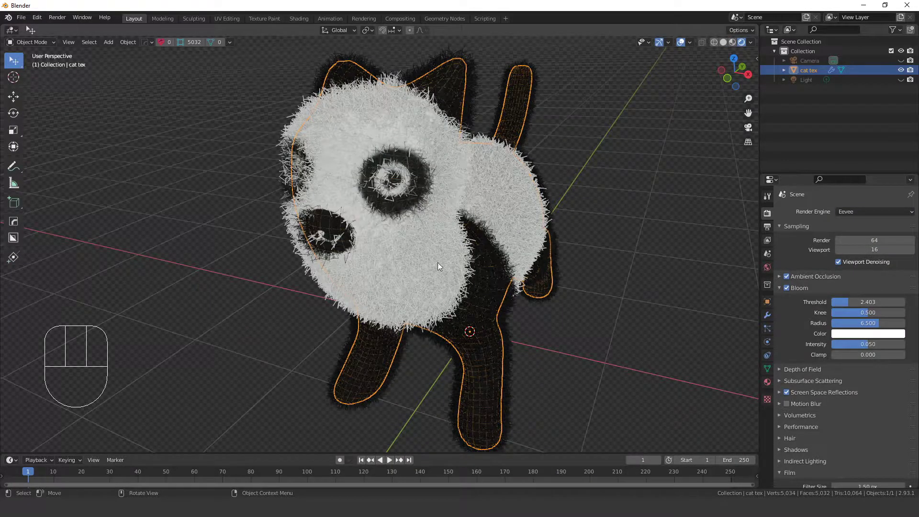
# Enter Edit Mode on the cat mesh with the vertex selection cleared
pyautogui.press('Tab')
pyautogui.click(394, 260)
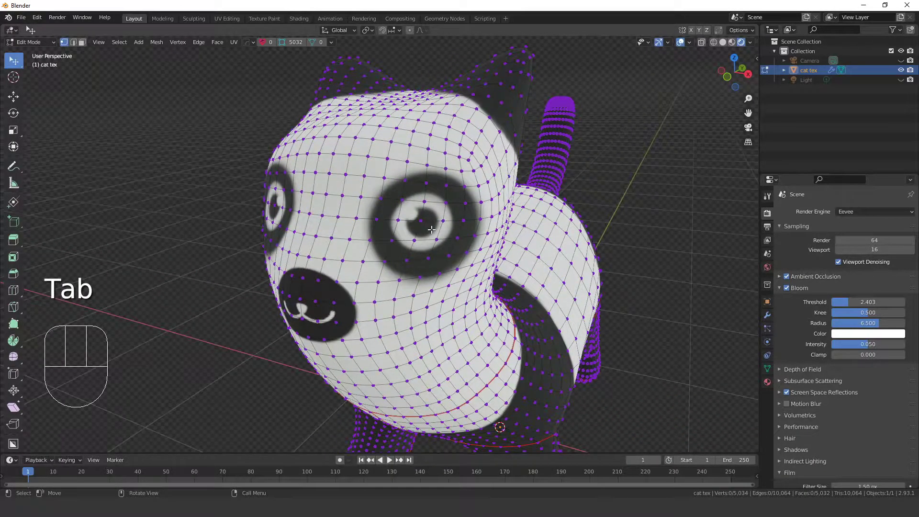
# Circle-select the eye and nose faces, then invert so everything else is selected
pyautogui.press('b')
pyautogui.press('c')
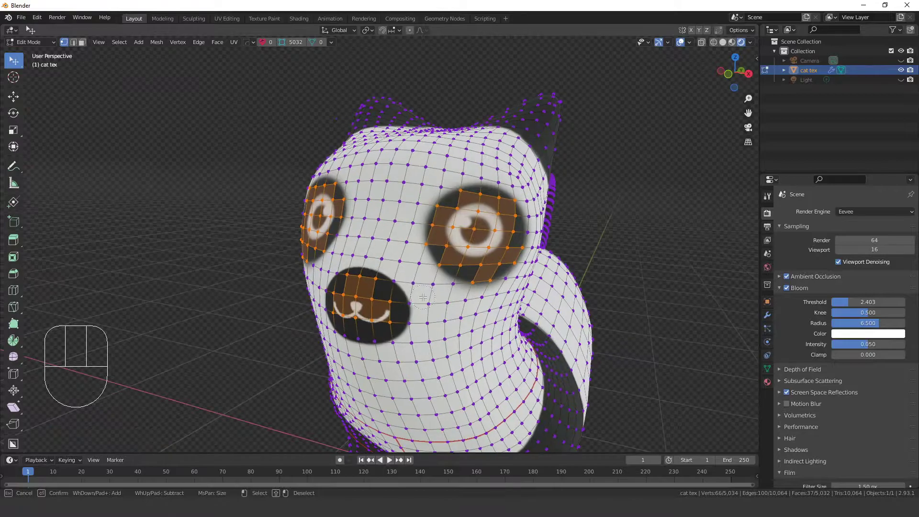
pyautogui.press('ctrl+i')
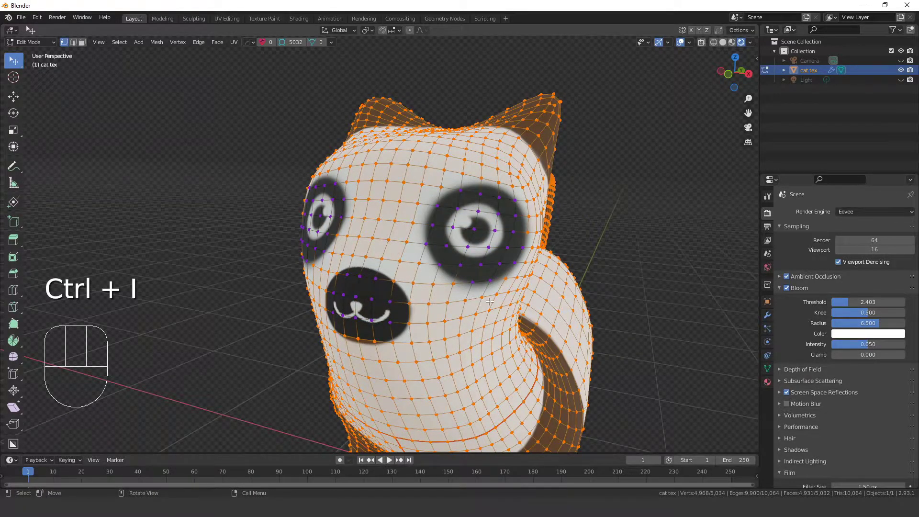